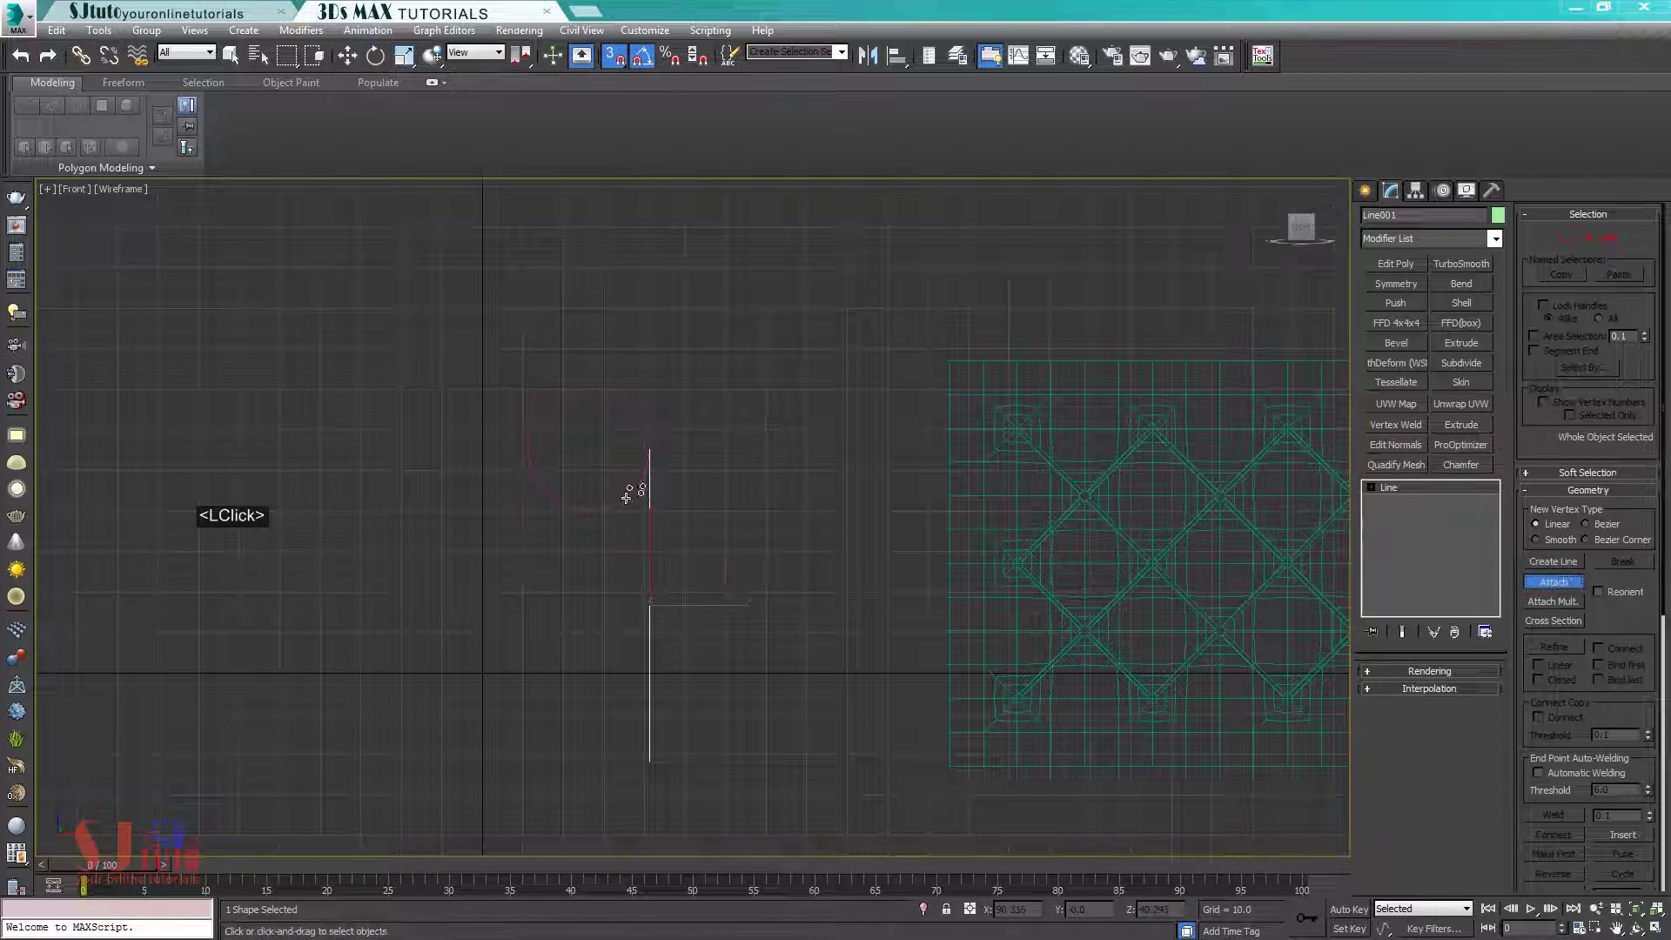
Attach the arc to Line001, then select the vertex where the arc meets the line
{"action": "double_click", "coordinate": [617, 486]}
{"action": "key", "text": "w"}
{"action": "left_click", "coordinate": [648, 512]}
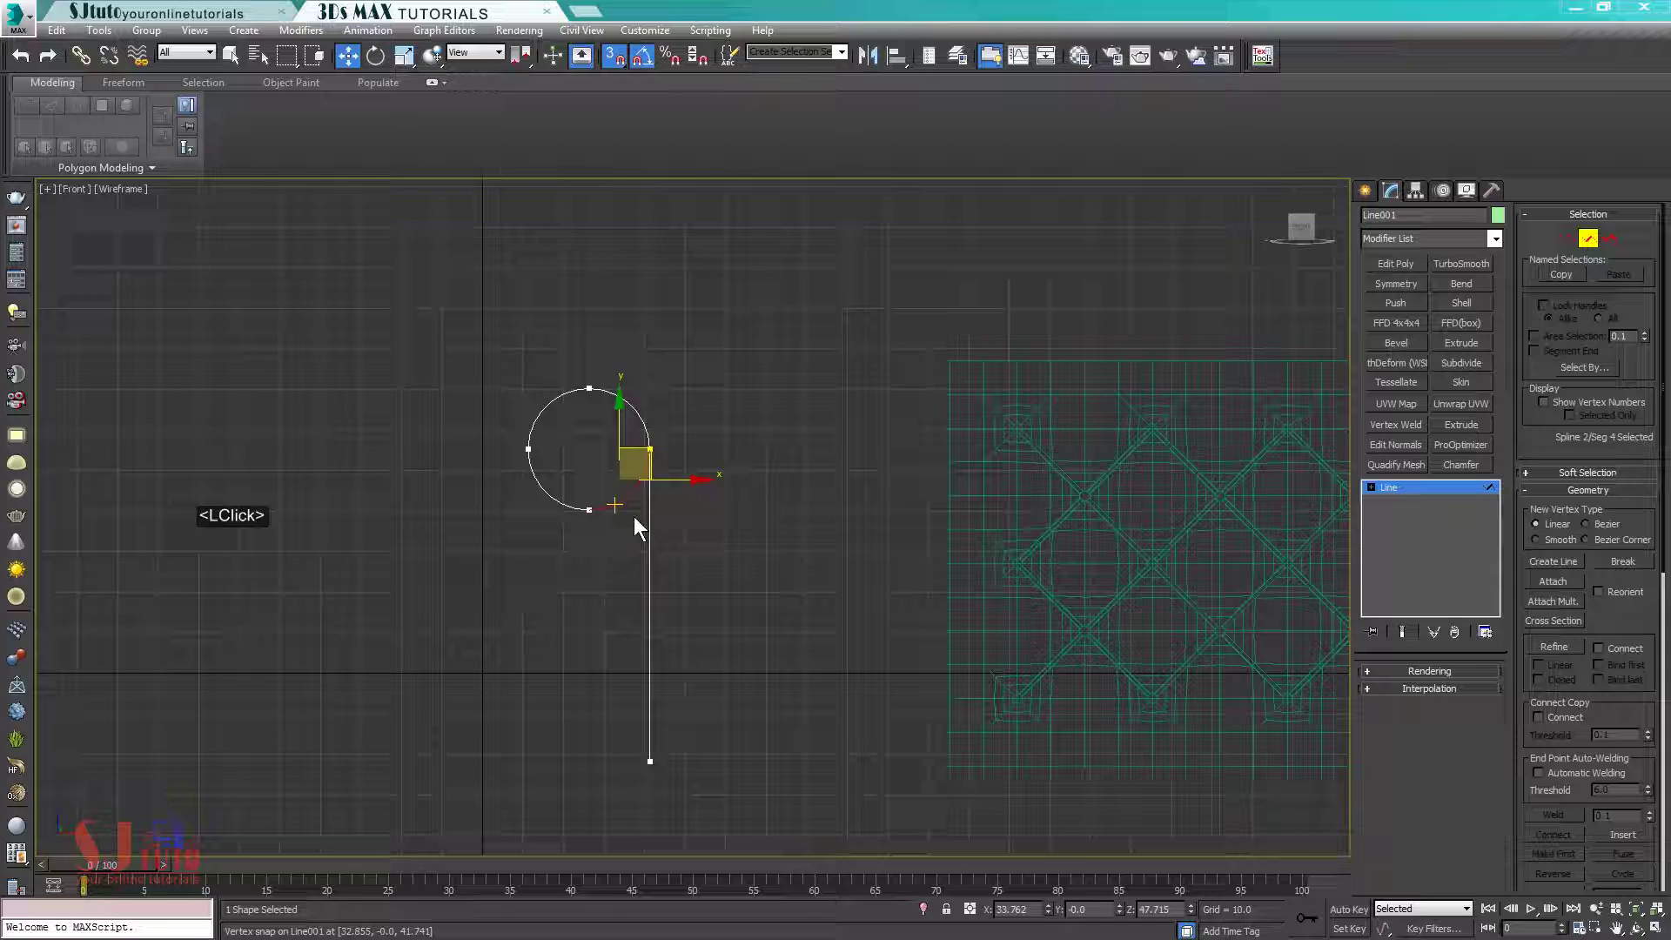